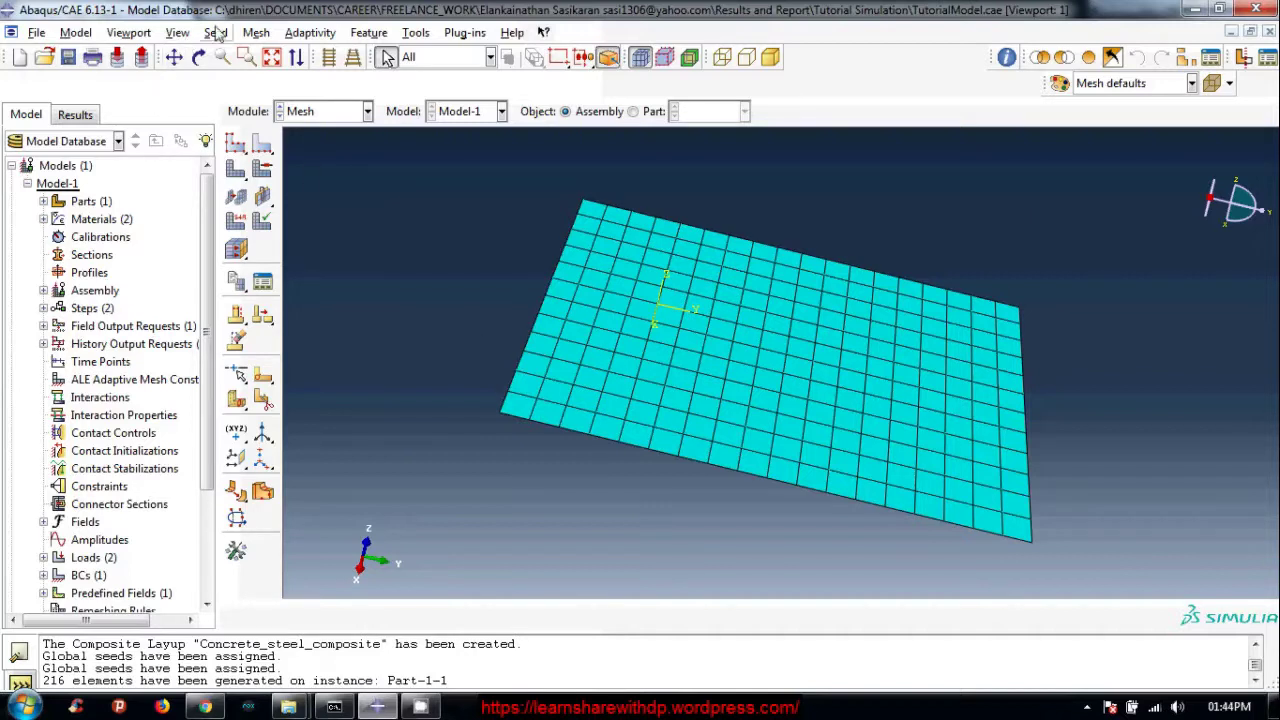
Replace the plate's approximate global seed size with the finer value 0.4.
{"action": "left_click", "coordinate": [218, 25]}
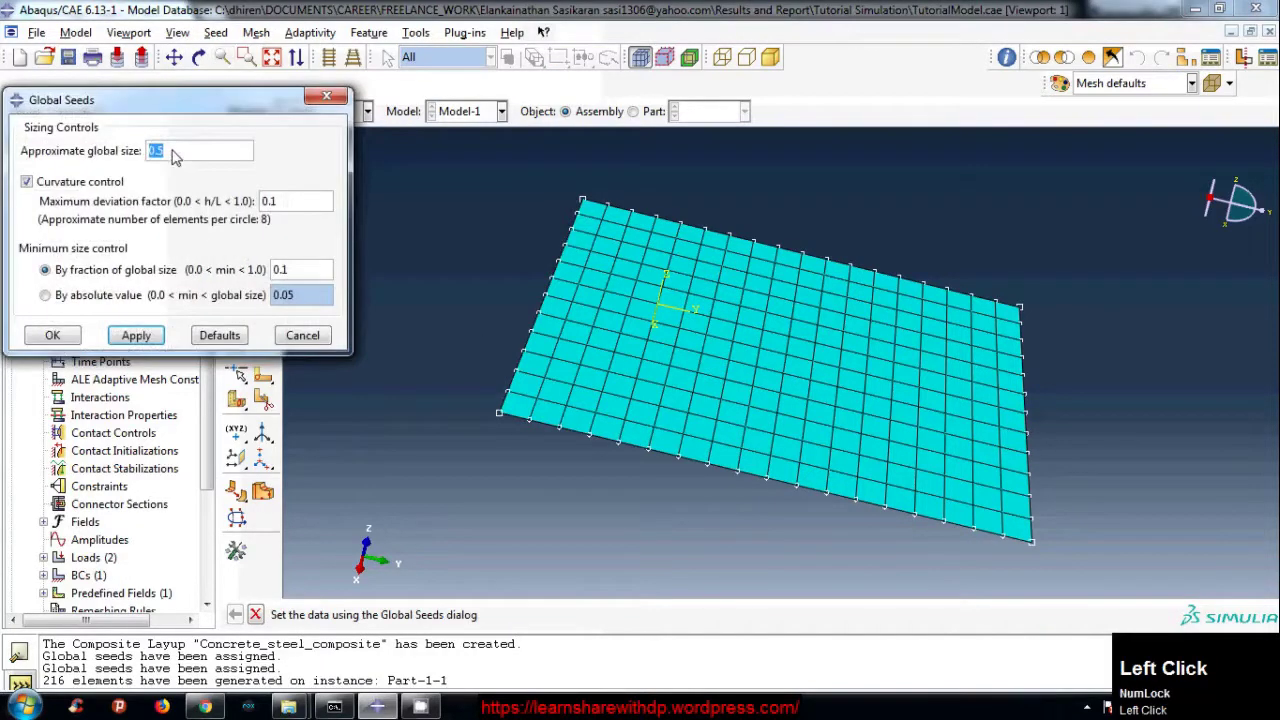
{"action": "key", "text": "BackSpace"}
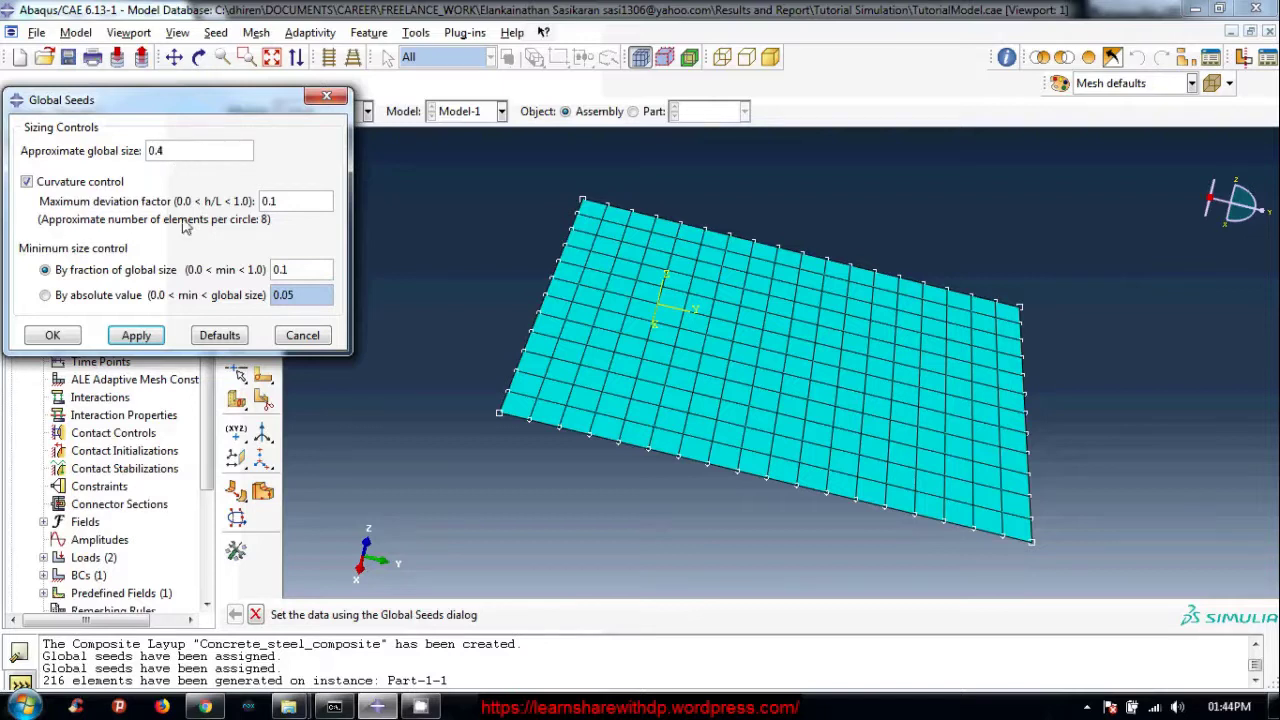
Delete the old mesh and regenerate it with the 0.4 seed, giving 345 elements.
{"action": "left_click", "coordinate": [143, 339]}
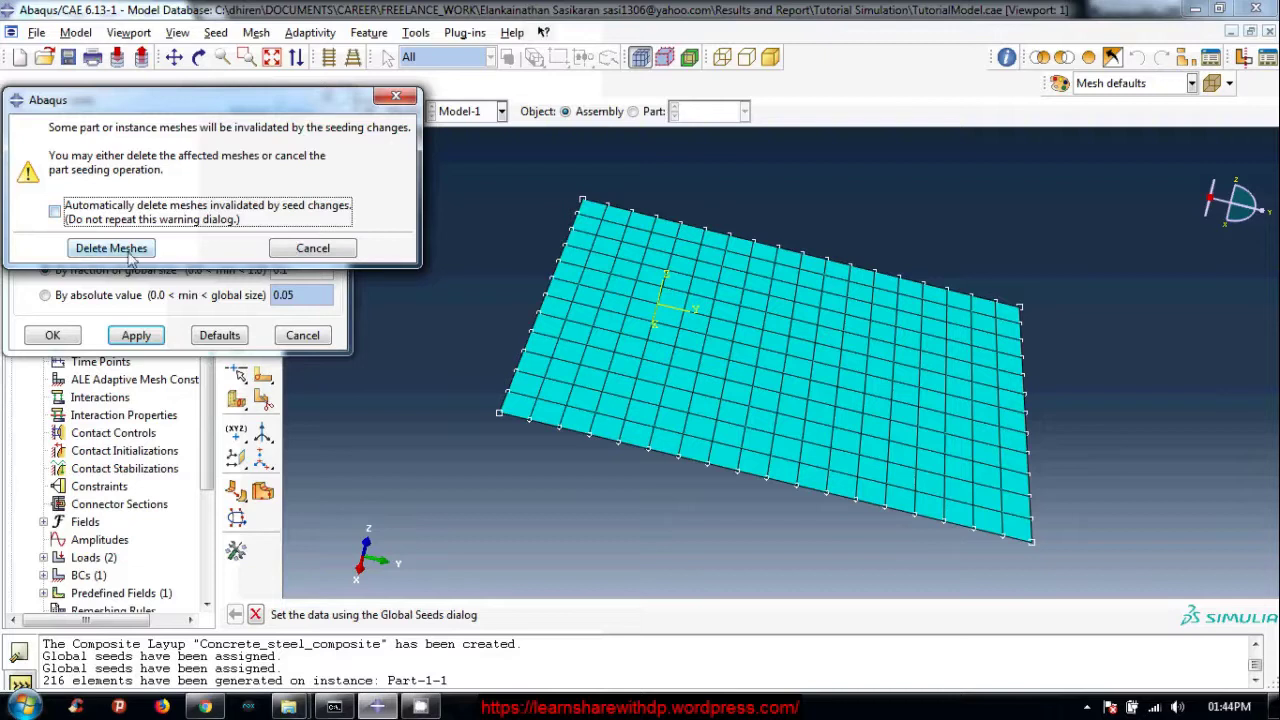
{"action": "left_click", "coordinate": [128, 253]}
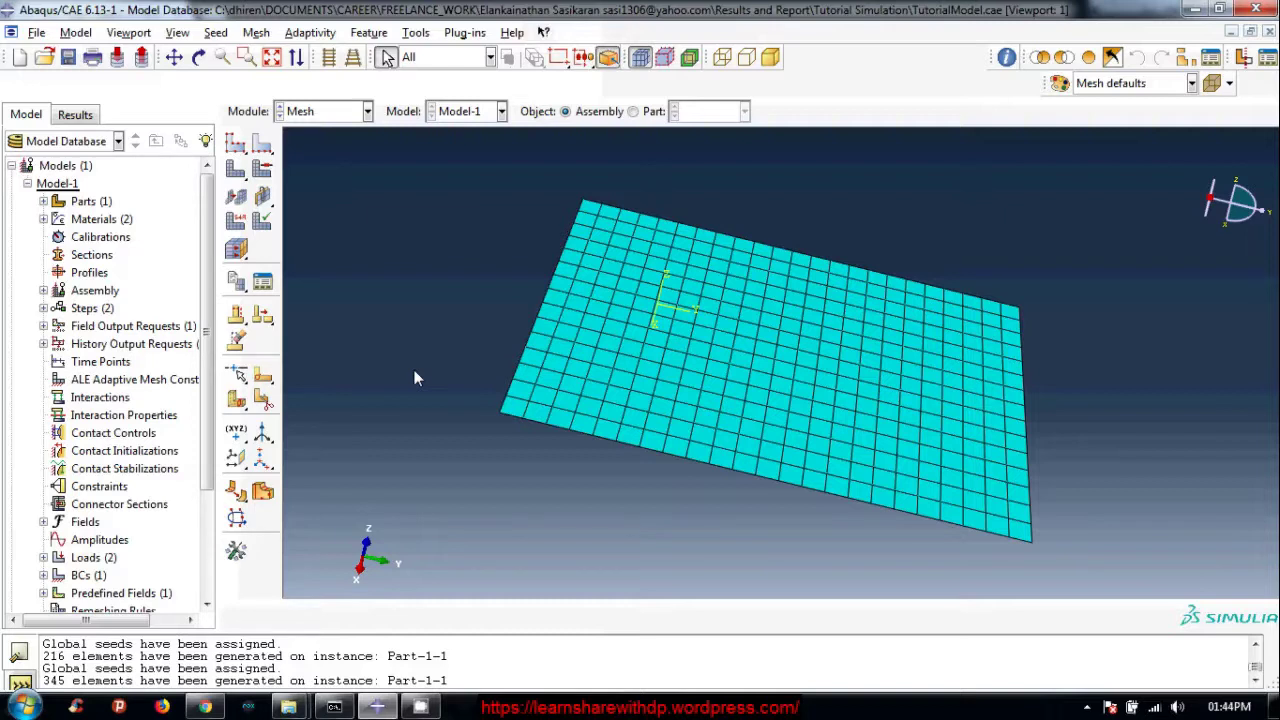
Leave the Mesh module and pick Job from the module list.
{"action": "left_click", "coordinate": [393, 304]}
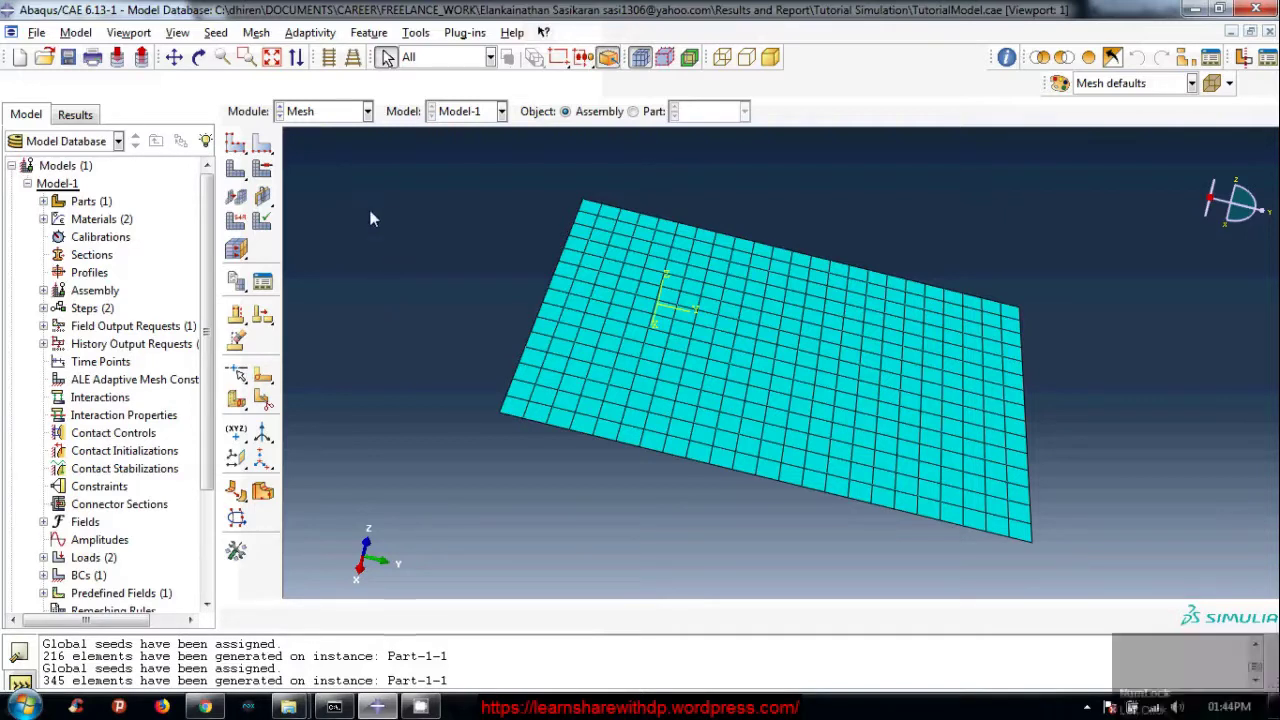
{"action": "left_click", "coordinate": [357, 117]}
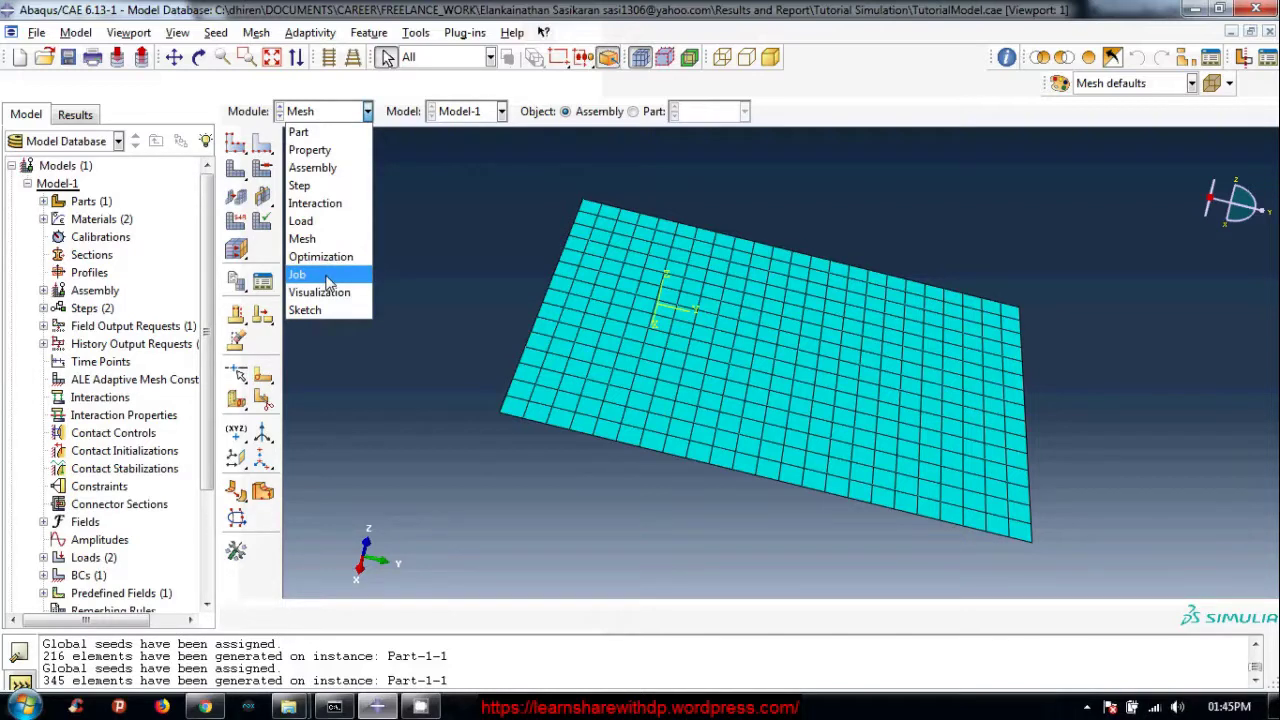
Start a new job in the Job Manager and name it FirstTestAnalysis.
{"action": "left_click", "coordinate": [336, 282]}
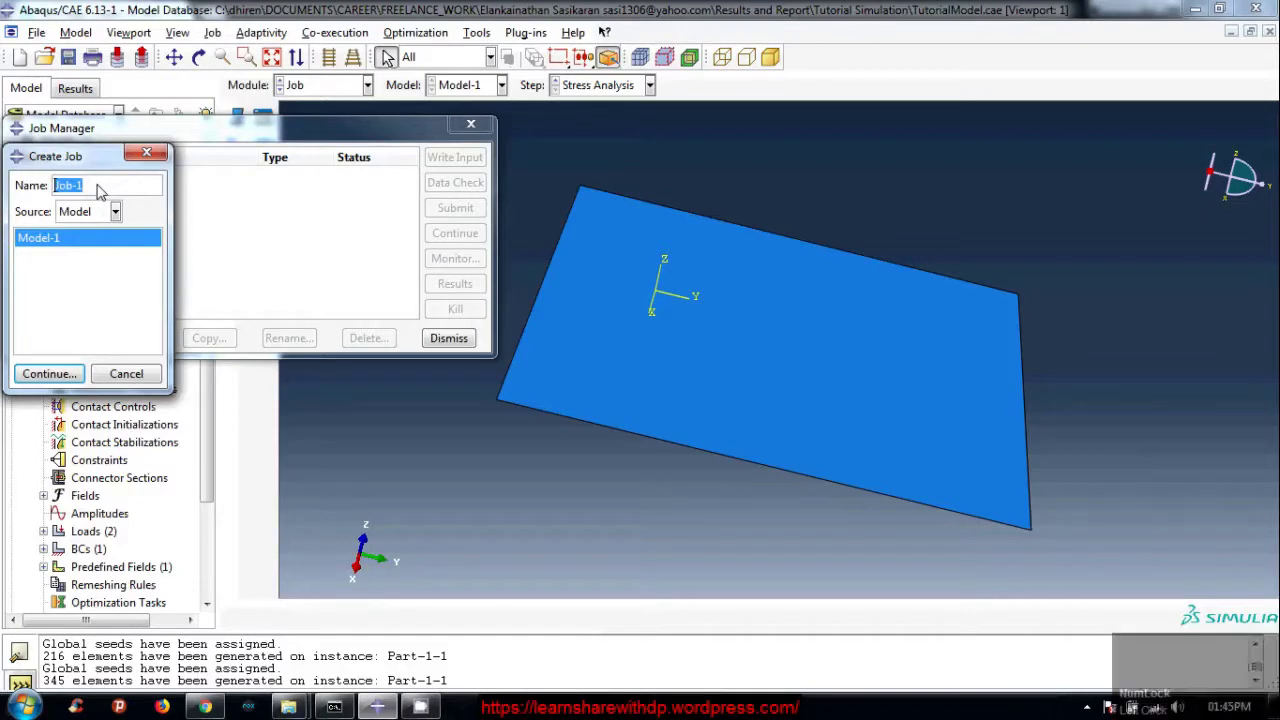
{"action": "type", "text": "ist"}
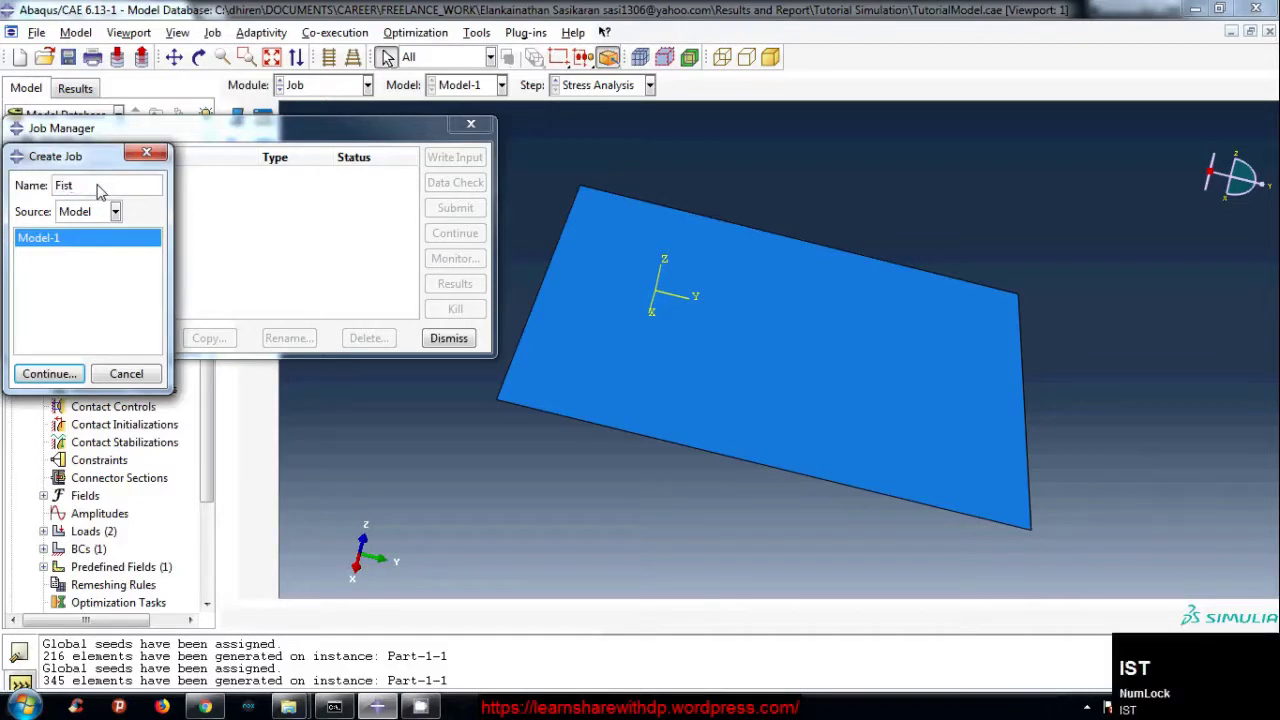
{"action": "key", "text": "BackSpace"}
{"action": "type", "text": "rst"}
{"action": "type", "text": "est"}
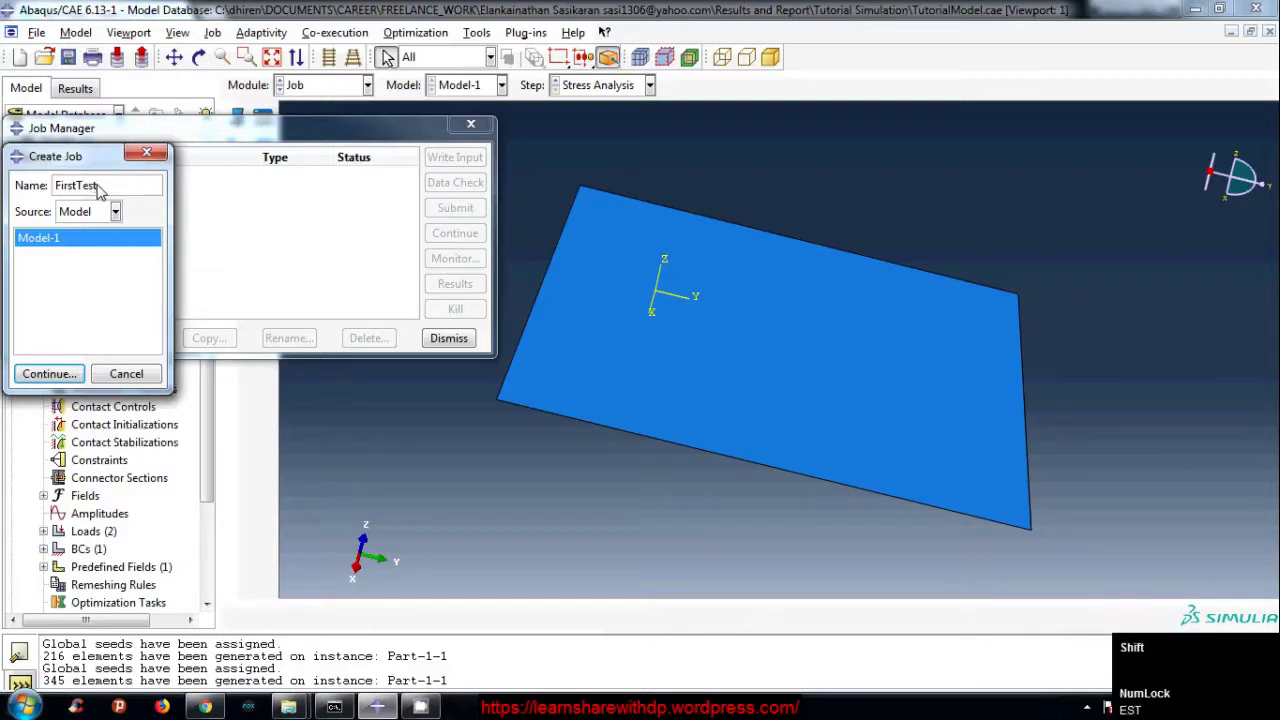
{"action": "type", "text": "nalysis"}
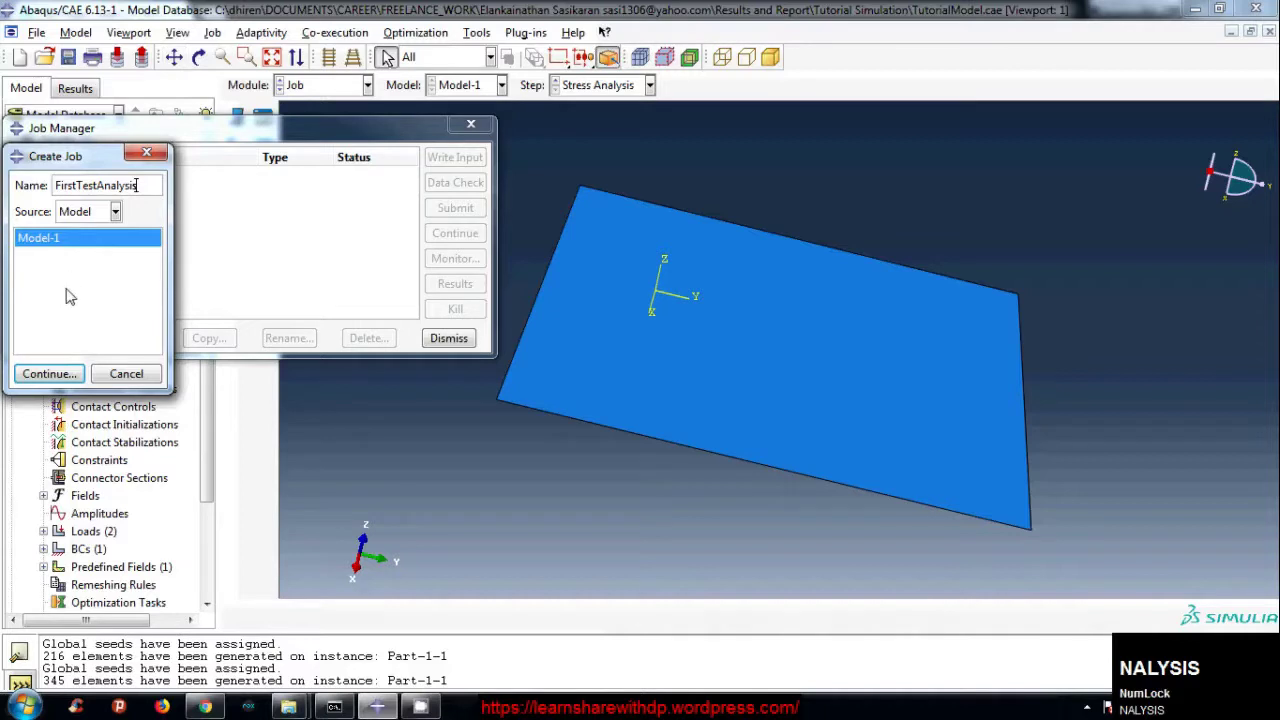
Choose Model-1 as the job's source and move the creation window aside.
{"action": "left_click", "coordinate": [80, 274]}
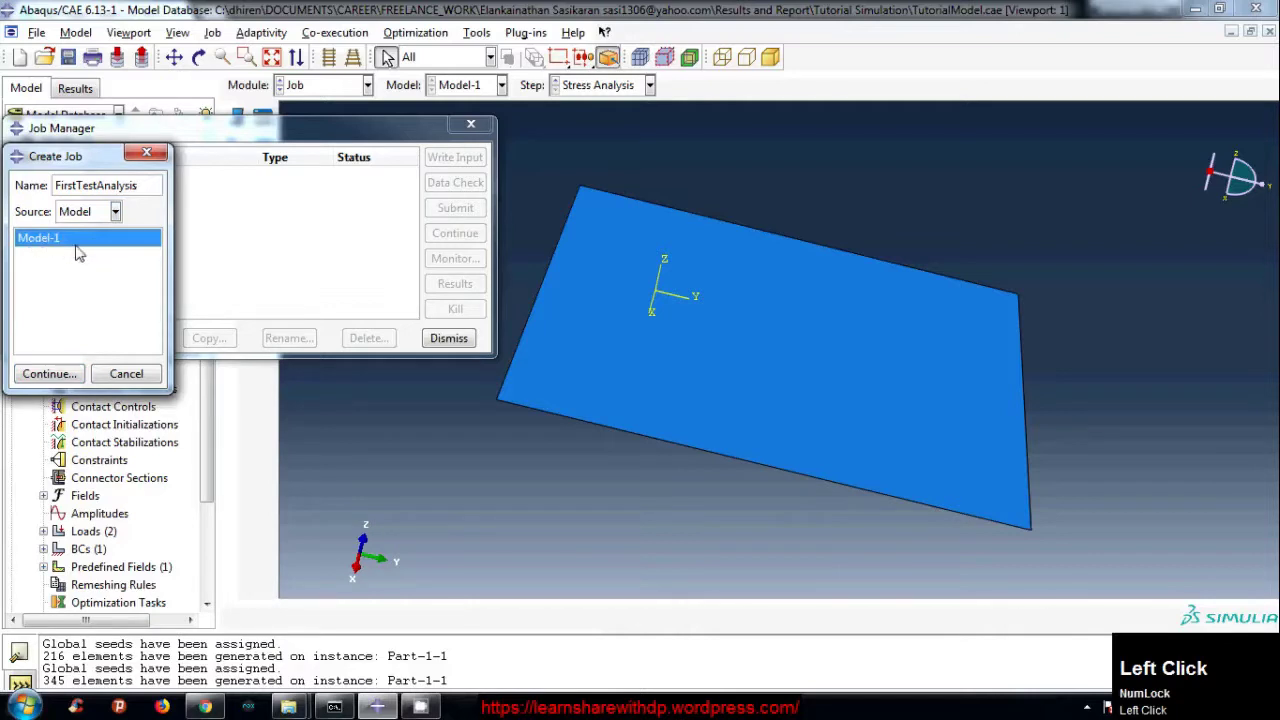
{"action": "left_click", "coordinate": [139, 179]}
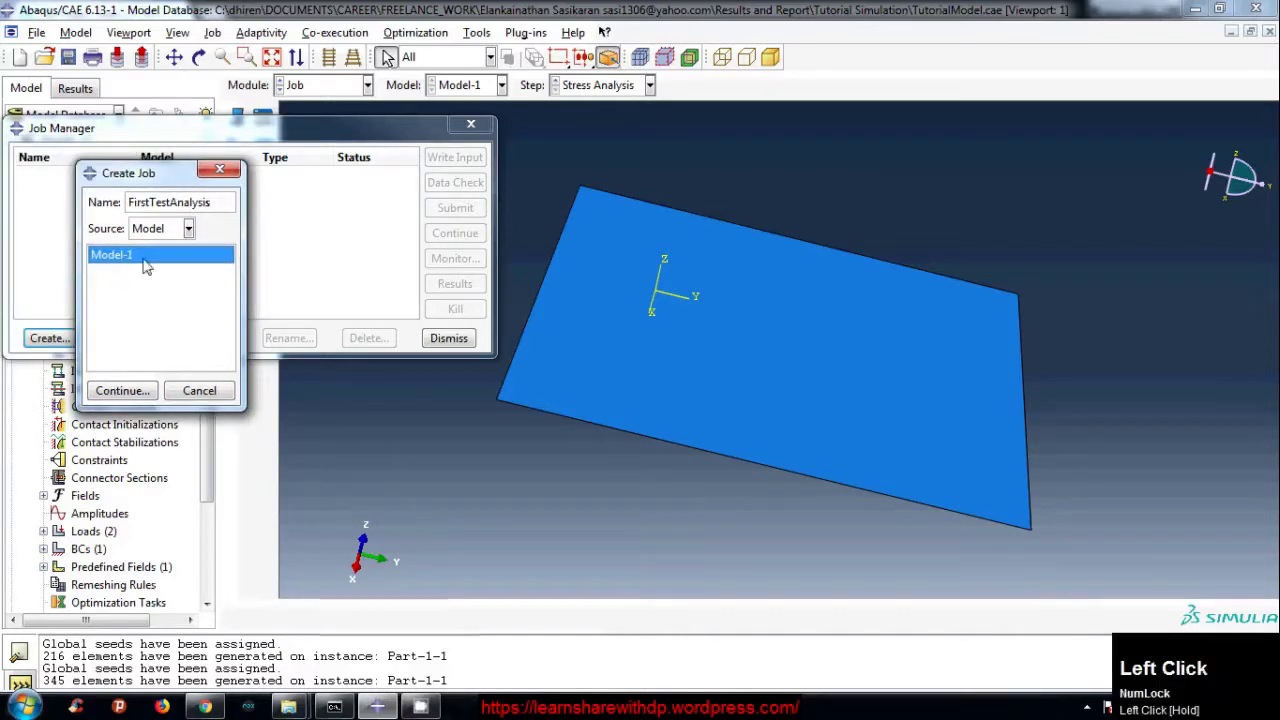
{"action": "left_click_drag", "start_coordinate": [279, 150], "coordinate": [36, 164]}
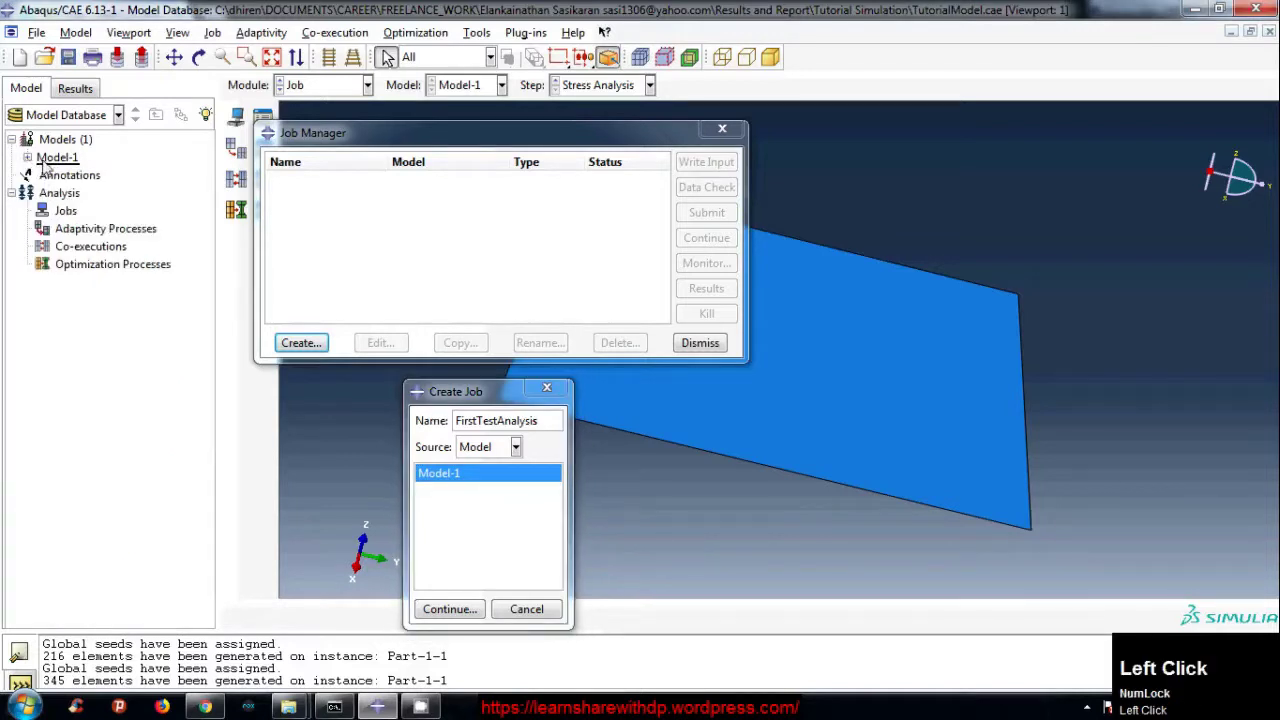